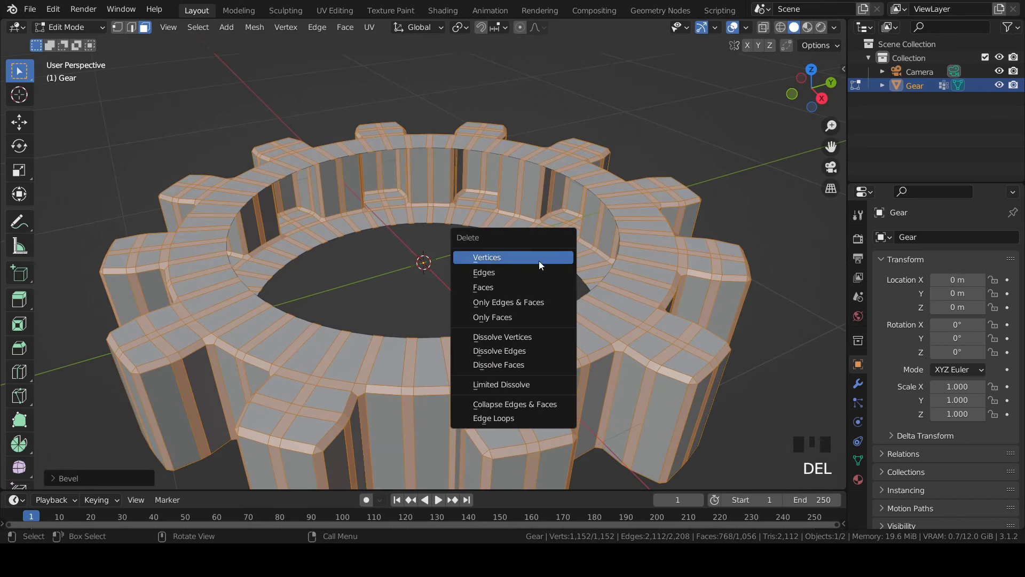
Remove the bevel strip faces, inspect the separated panels, and reselect all faces for editing.
key("Tab")
key("a")
key("Tab")
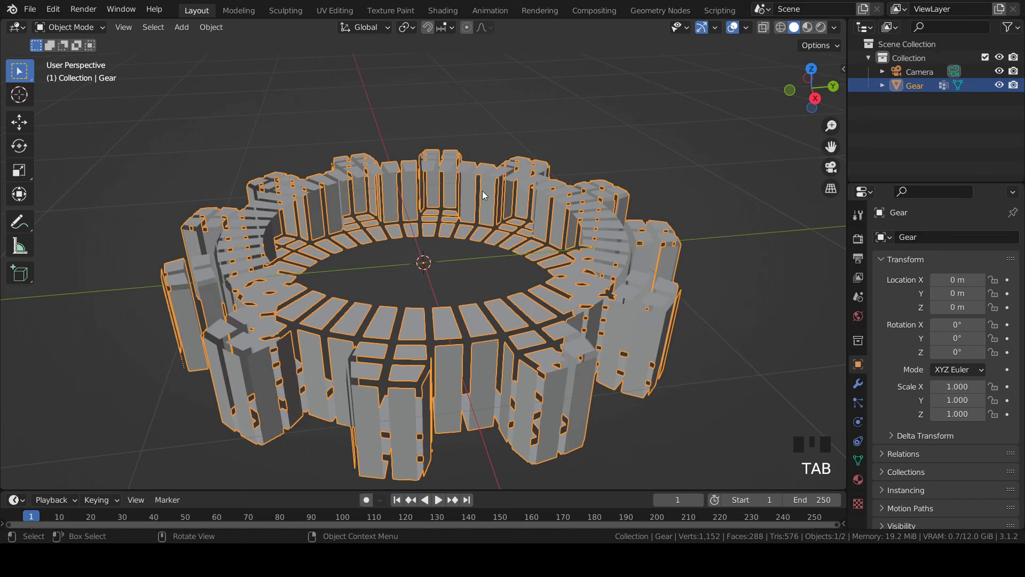
left_click_drag(410, 31, 511, 191)
key("Tab")
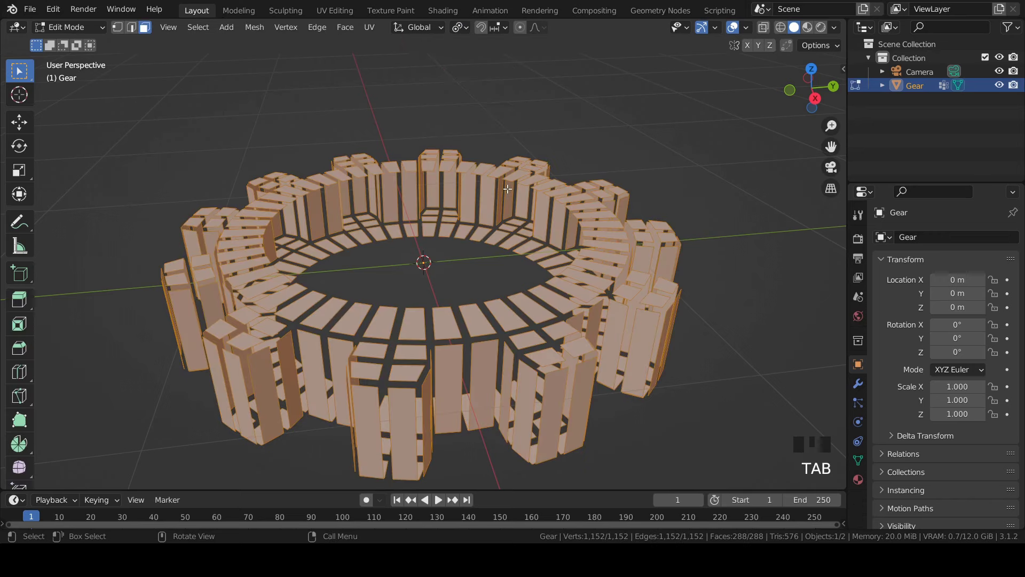
Inset the panel faces and extrude them outward along normals twice into stepped blocks.
scroll("up", 3)
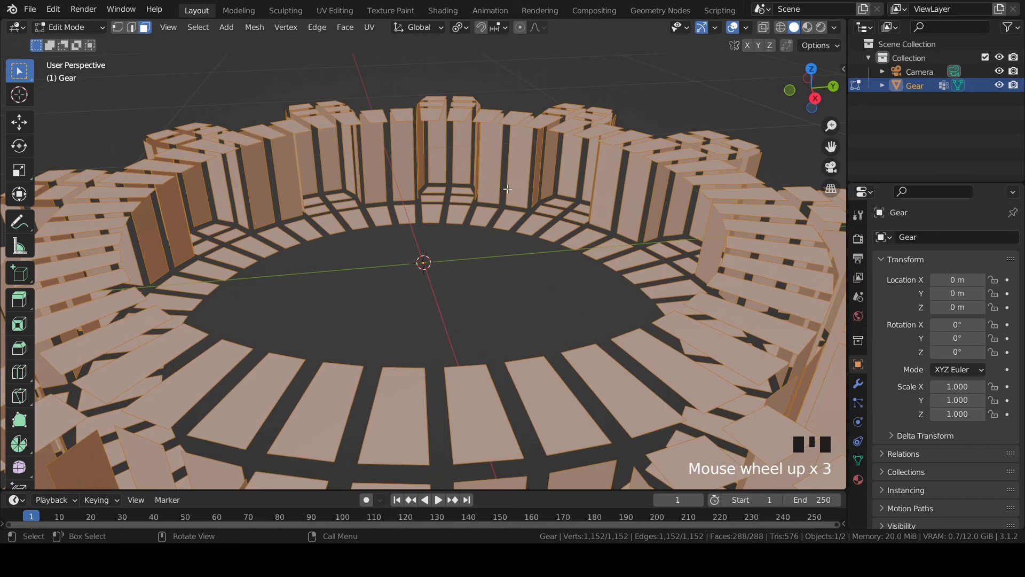
scroll("down", 3)
key("i")
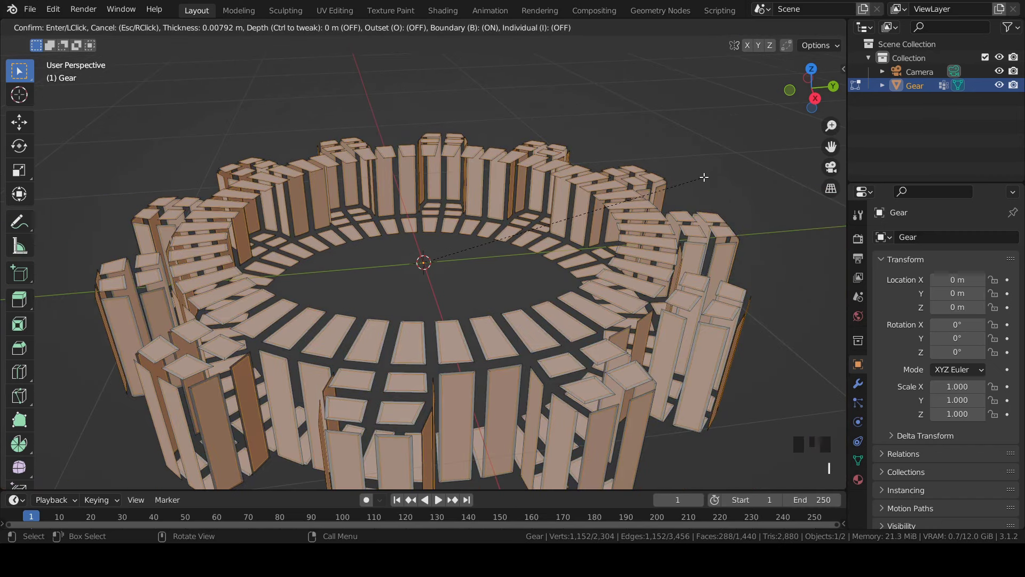
key("e")
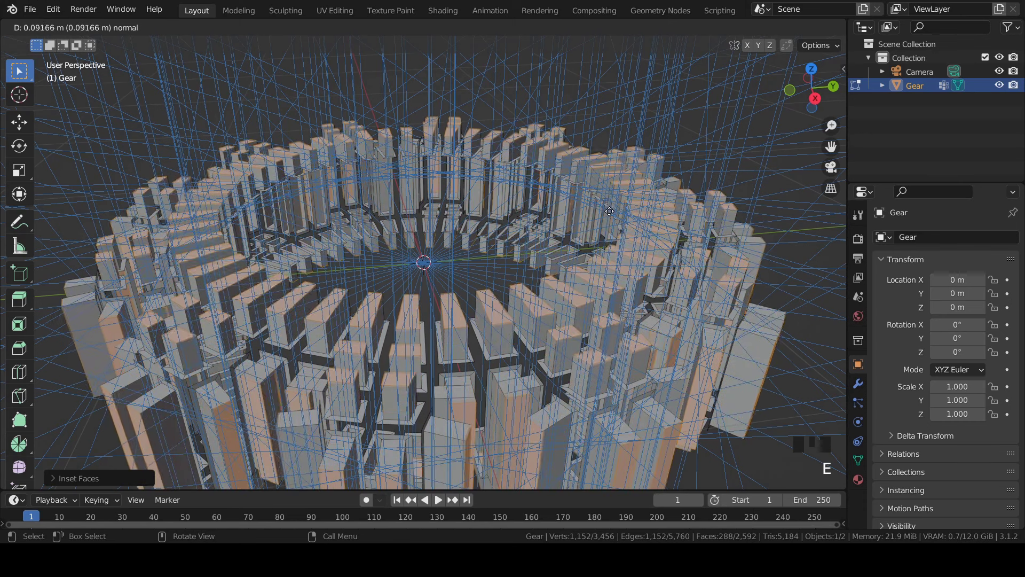
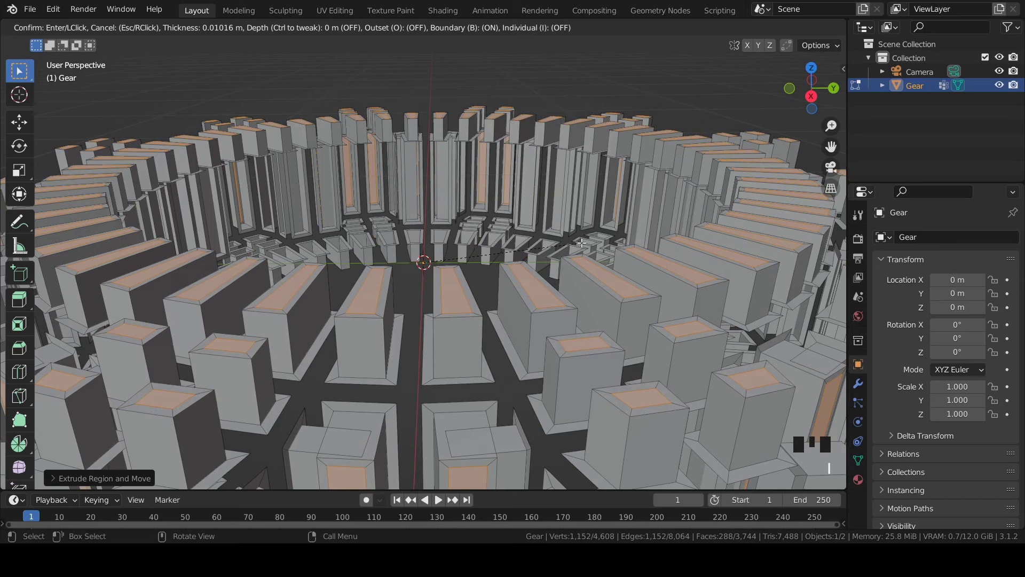
key("e")
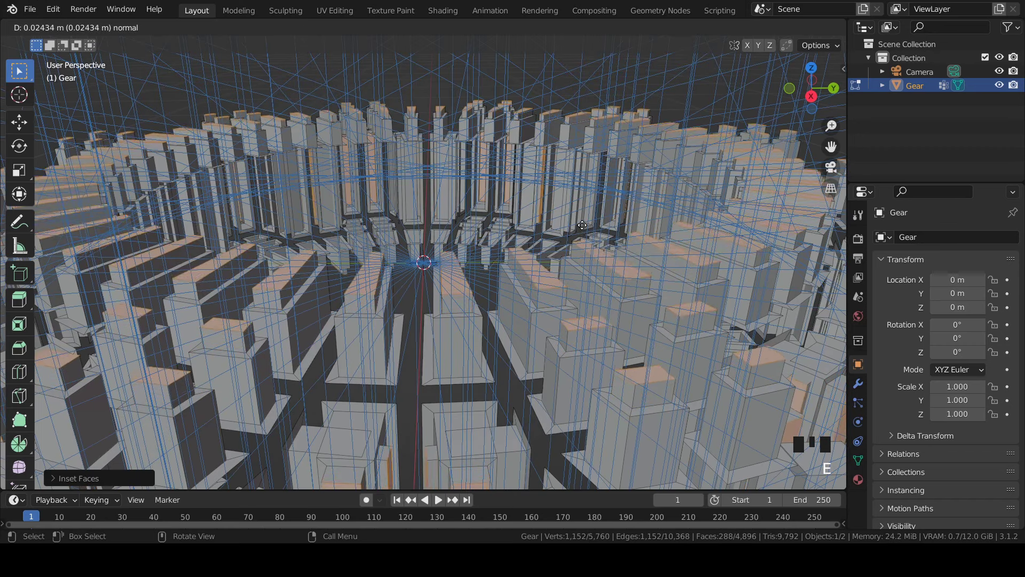
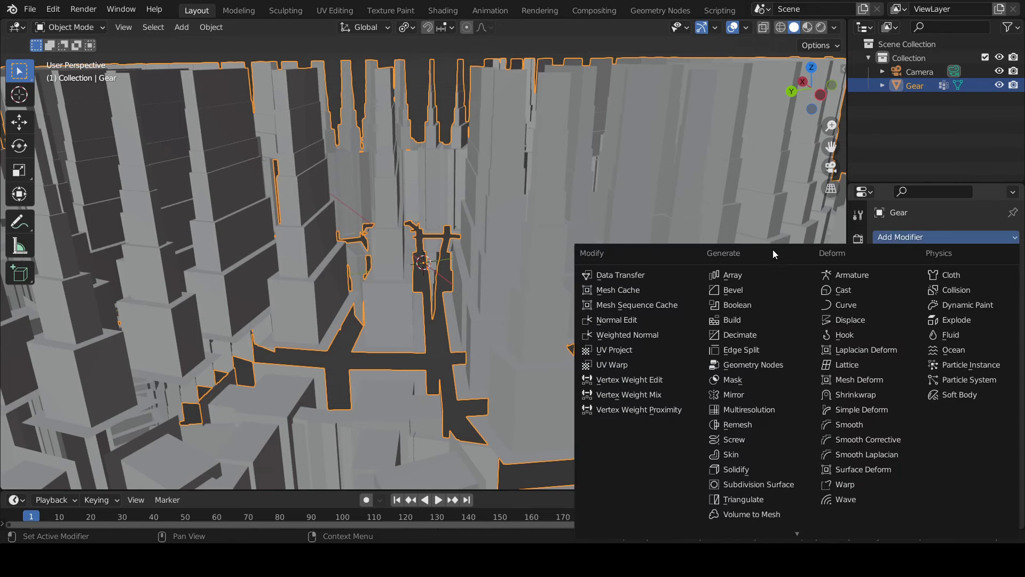
Bevel the gear, add a Plain Axes empty, and array the gear with the Empty as object offset.
left_click(737, 291)
key("KP_0")
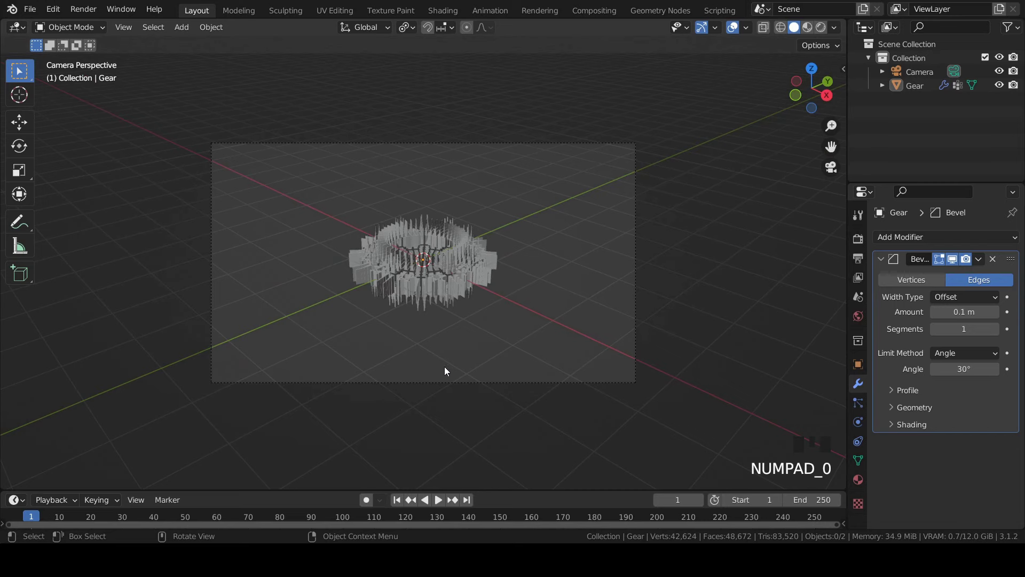
left_click(254, 142)
key("shift+a")
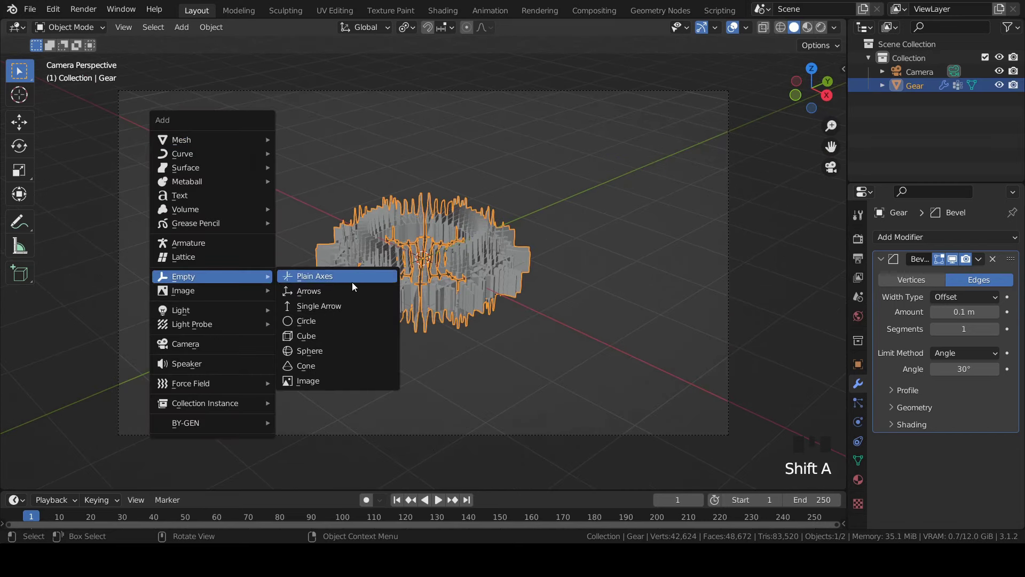
left_click(897, 238)
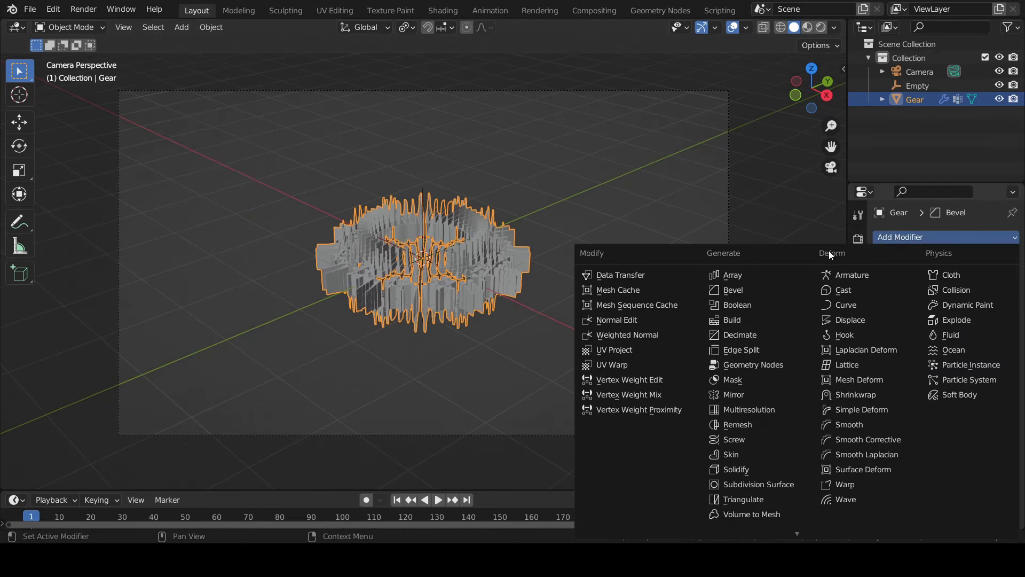
left_click_drag(765, 280, 895, 341)
left_click_drag(894, 339, 528, 270)
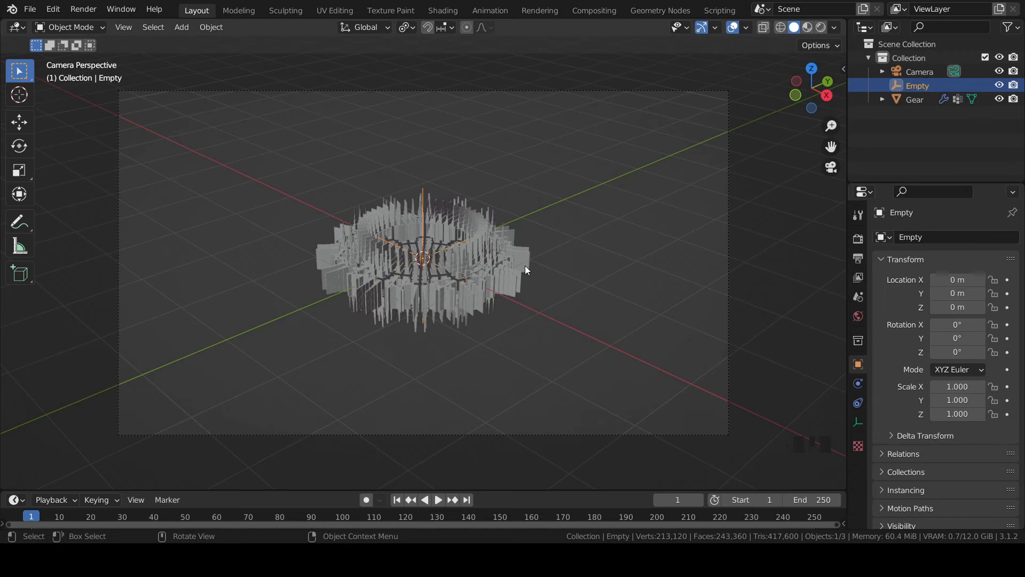
Scale the Empty by 1.8 so the copies recede into a tunnel, and save the file.
key("s")
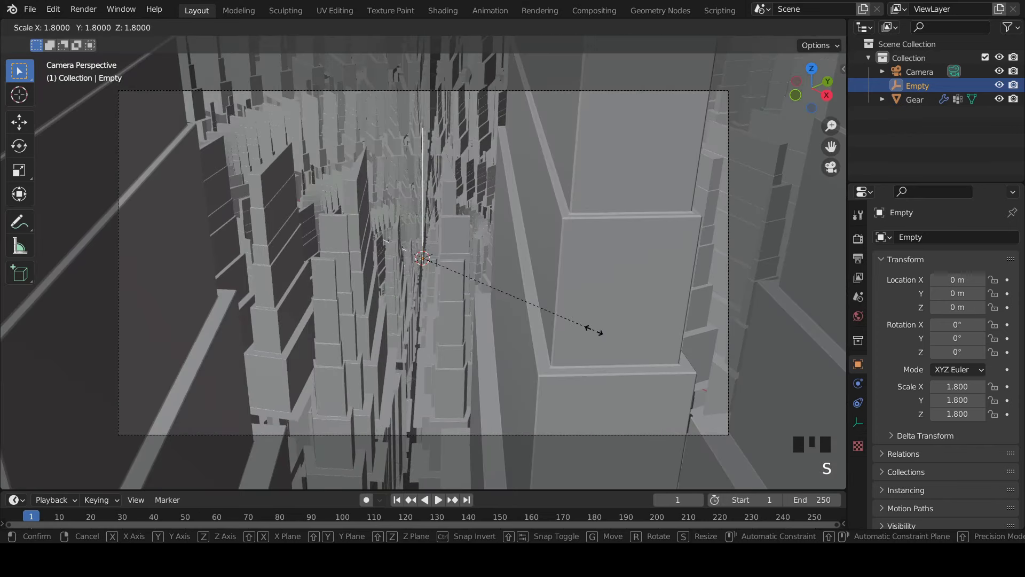
scroll("up", 3)
left_click_drag(838, 28, 538, 208)
key("ctrl+s")
Save the file and aim the camera straight down the gear tunnel.
left_click(537, 198)
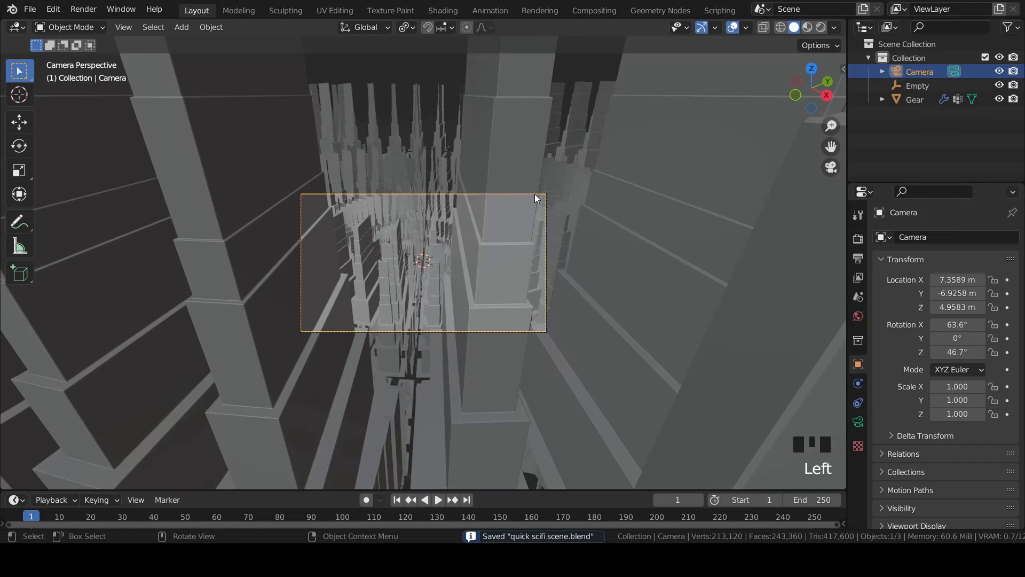
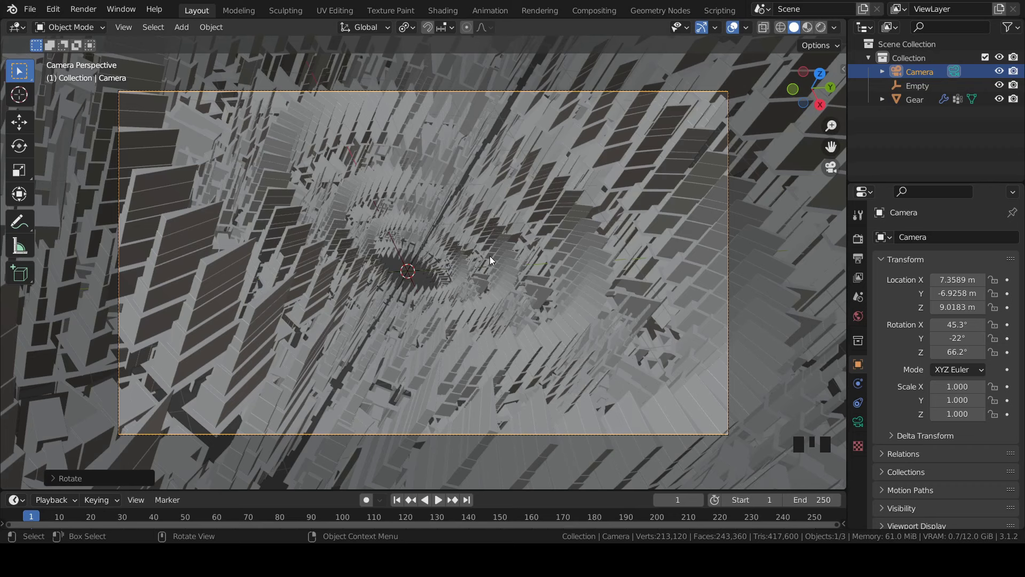
key("ctrl+s")
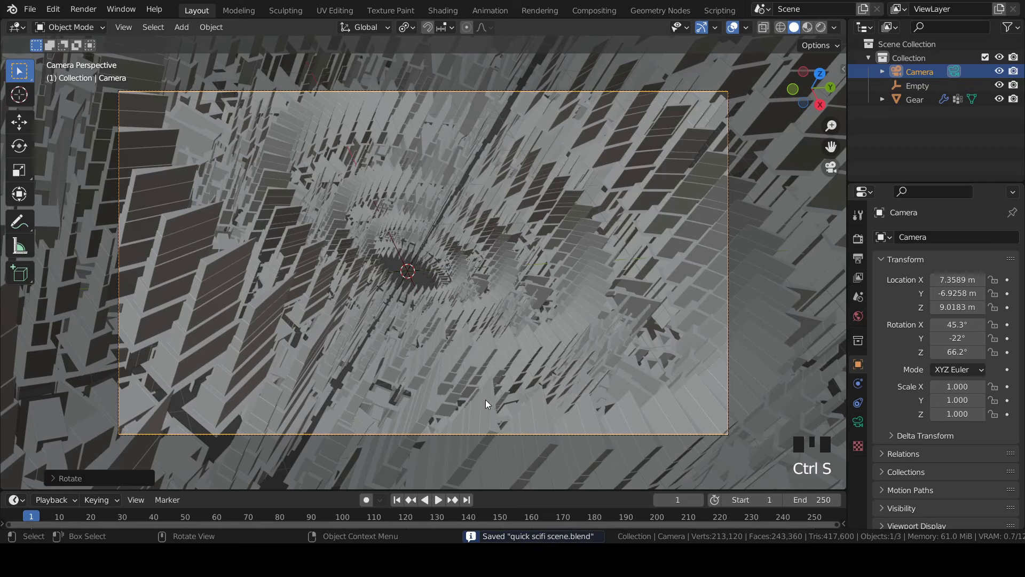
left_click(867, 423)
left_click(894, 410)
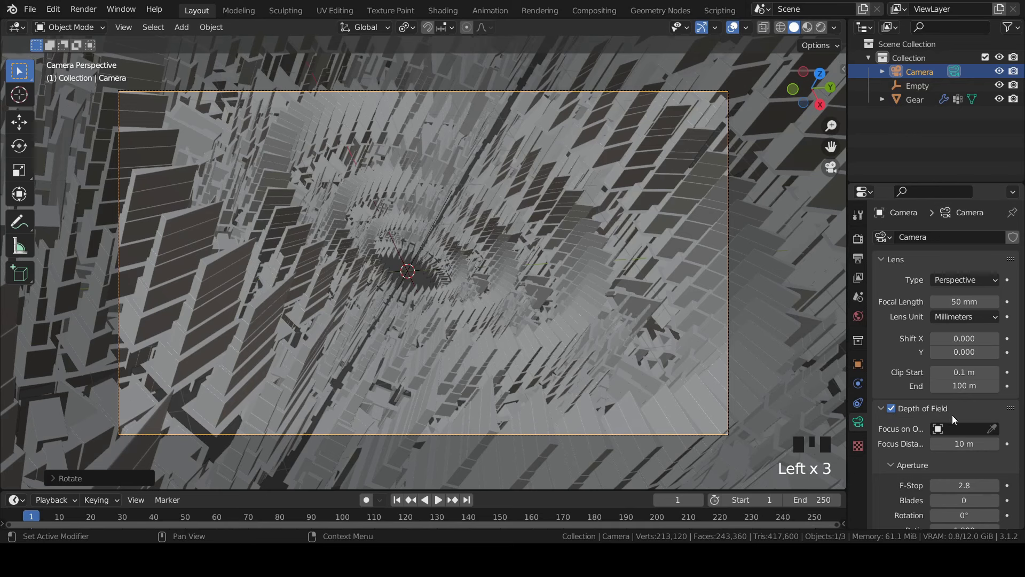
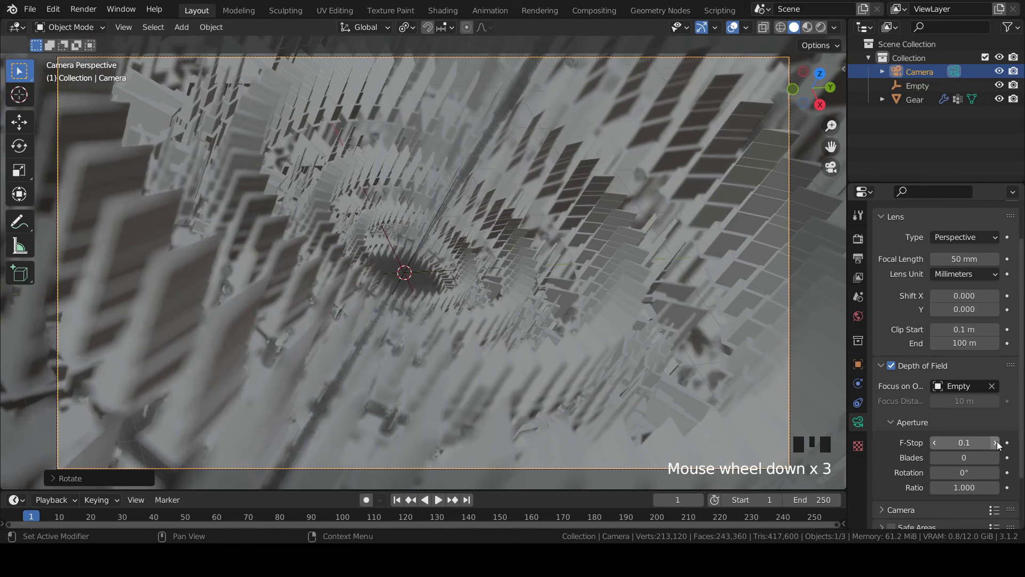
left_click_drag(1001, 446, 857, 426)
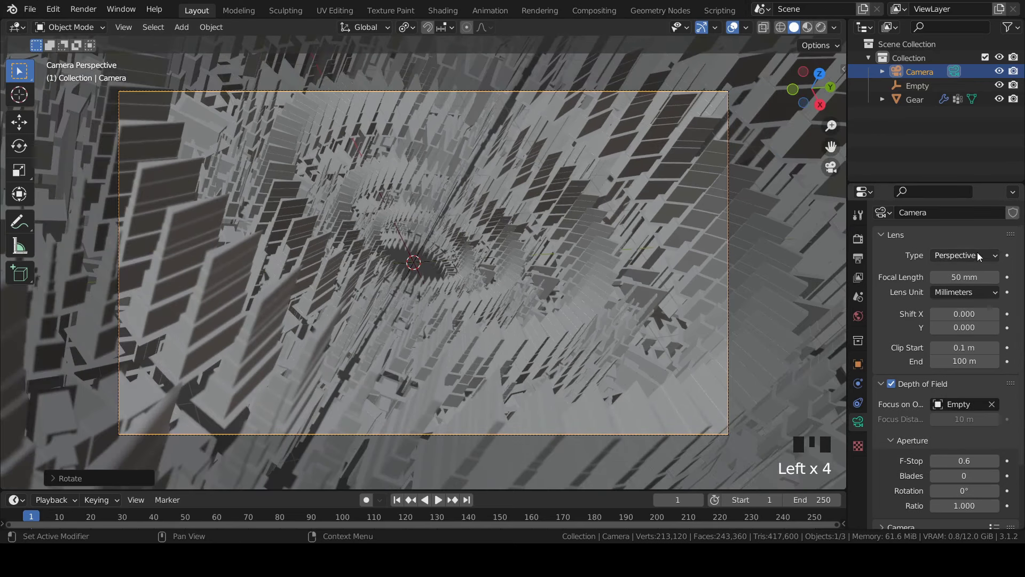
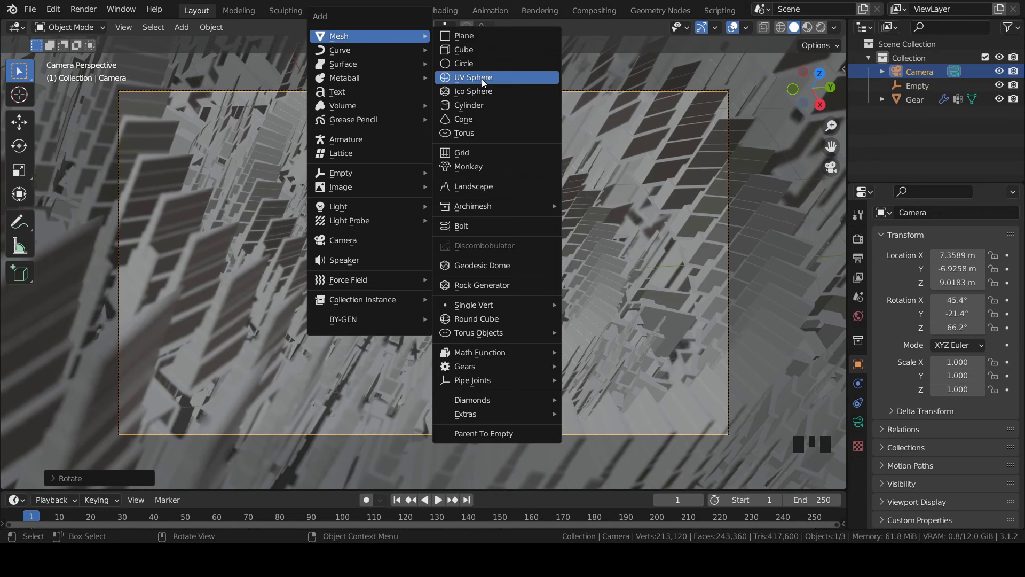
Add a subdivided UV sphere at the tunnel's centre.
scroll("up", 3)
key("Tab")
left_click_drag(508, 188, 56, 481)
left_click_drag(57, 480, 504, 197)
key("Tab")
right_click(502, 188)
scroll("down", 3)
From top view, scale the sphere up to fit the tunnel's central opening.
key("KP_7")
scroll("up", 3)
middle_click(493, 241)
key("s")
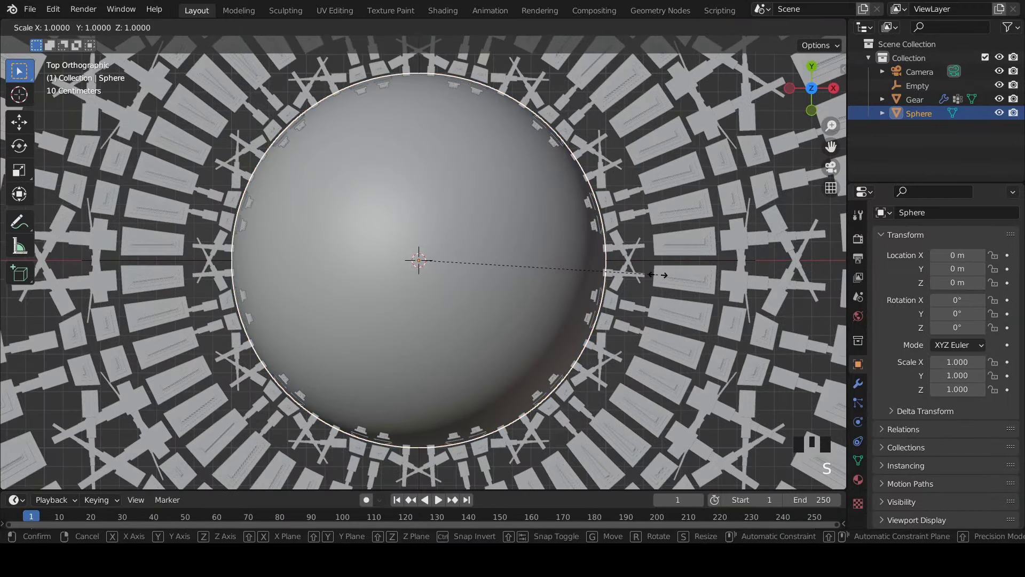
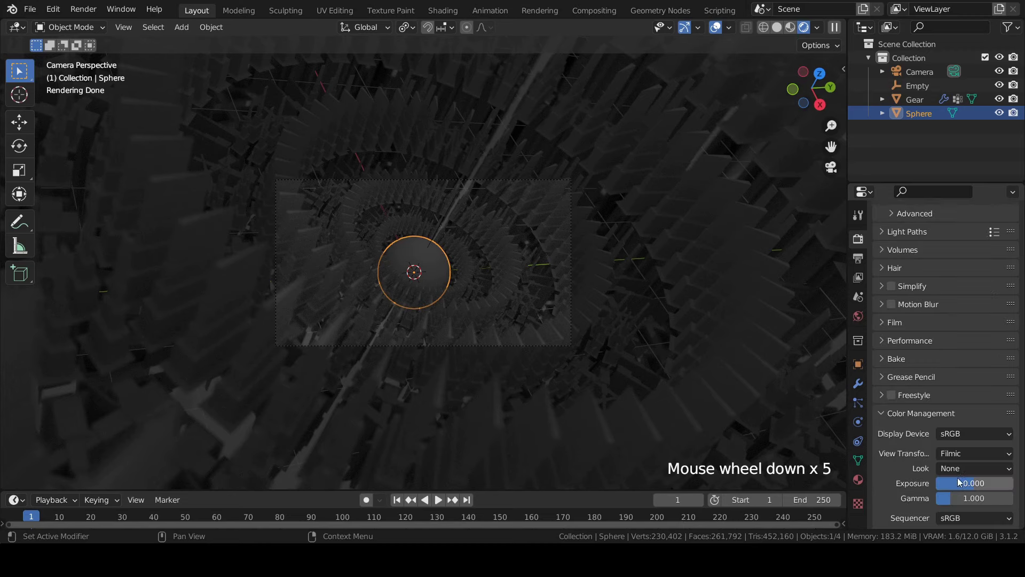
Set the world background colour value to 0 for pure black.
left_click_drag(971, 474, 868, 323)
left_click(854, 316)
left_click(974, 324)
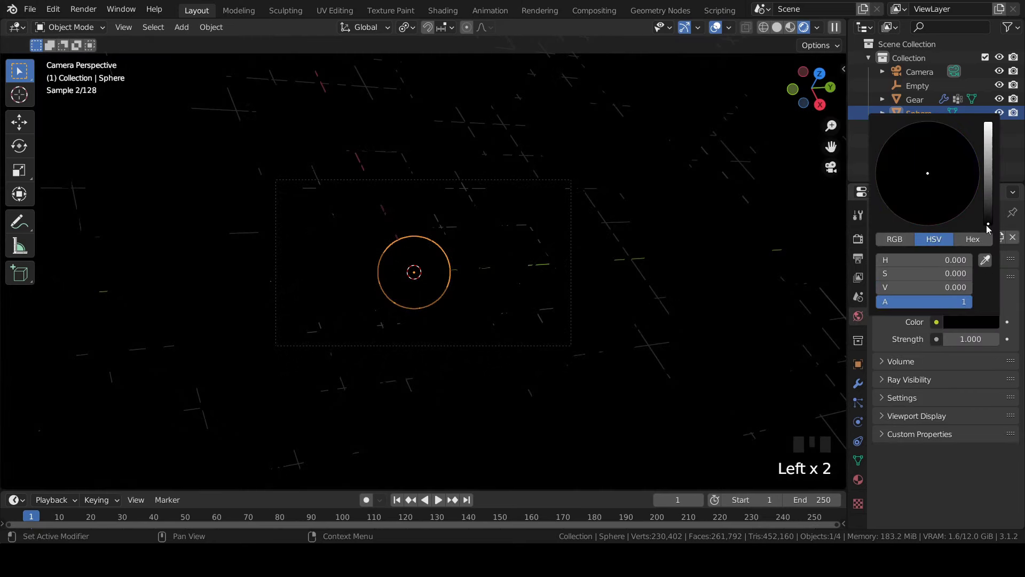
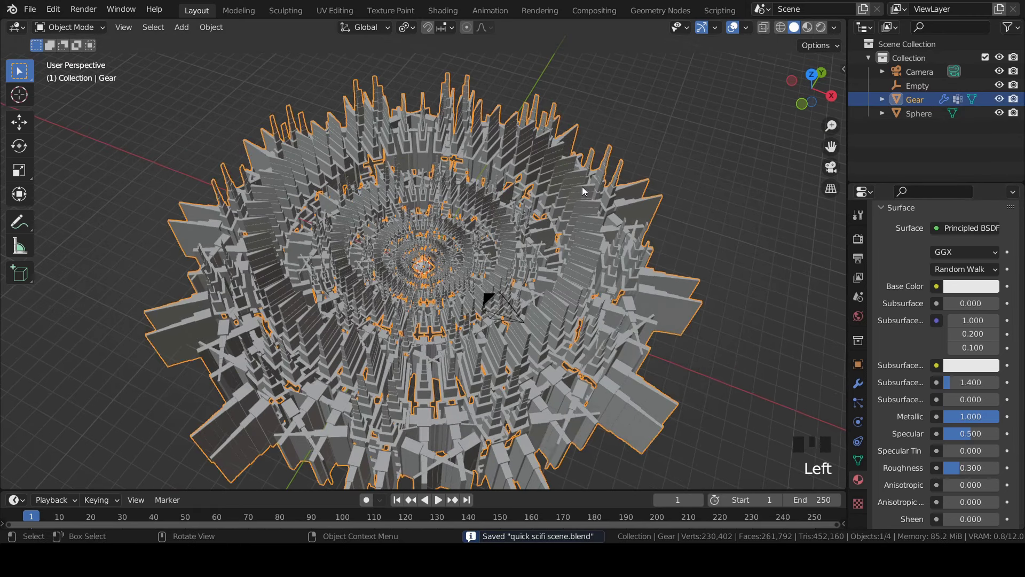
Select panel faces on the Gear and assign them a new emissive white material slot.
scroll("up", 3)
key("Tab")
scroll("up", 3)
scroll("up", 3)
scroll("down", 3)
scroll("down", 3)
scroll("down", 3)
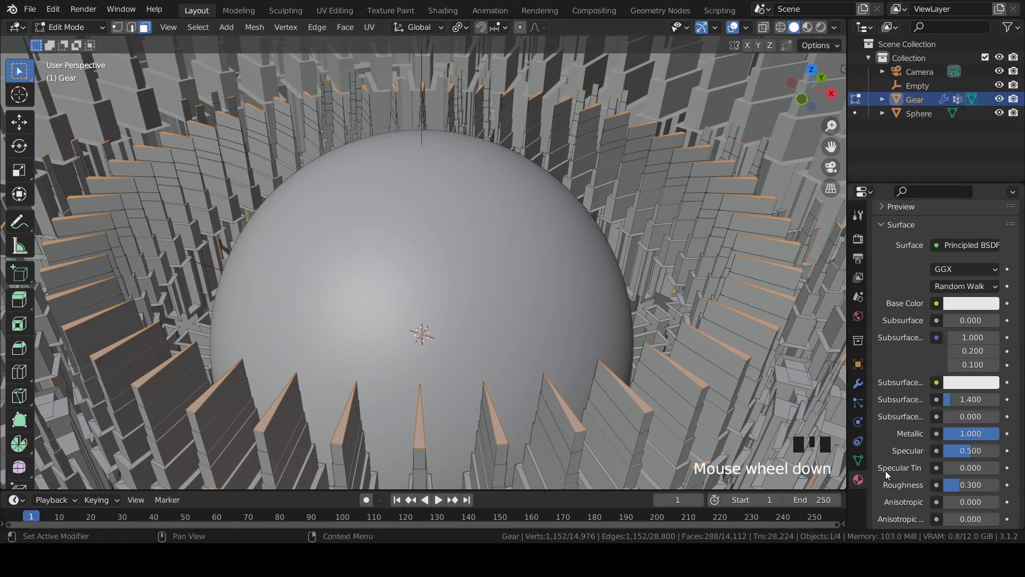
scroll("up", 3)
scroll("up", 3)
left_click_drag(1018, 240, 823, 31)
scroll("down", 3)
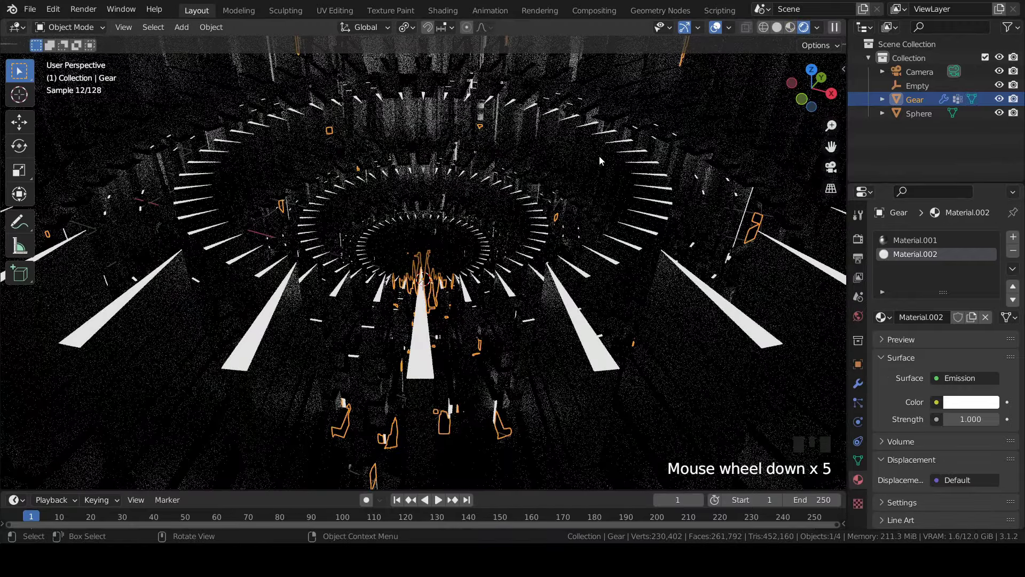
View through the camera and bring up Material.002's emission colour to make the glow orange.
key("KP_0")
left_click(910, 335)
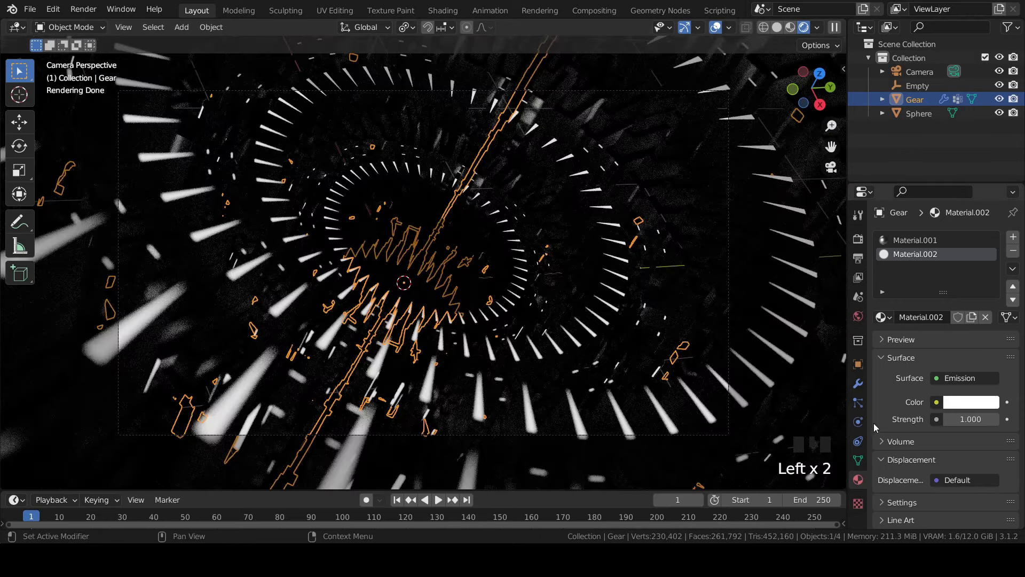
left_click(966, 403)
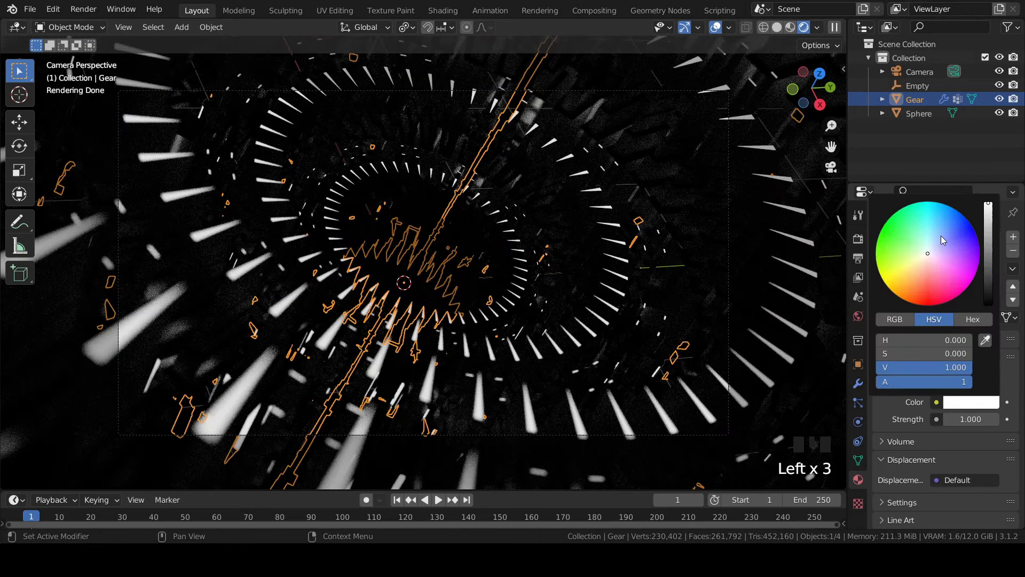
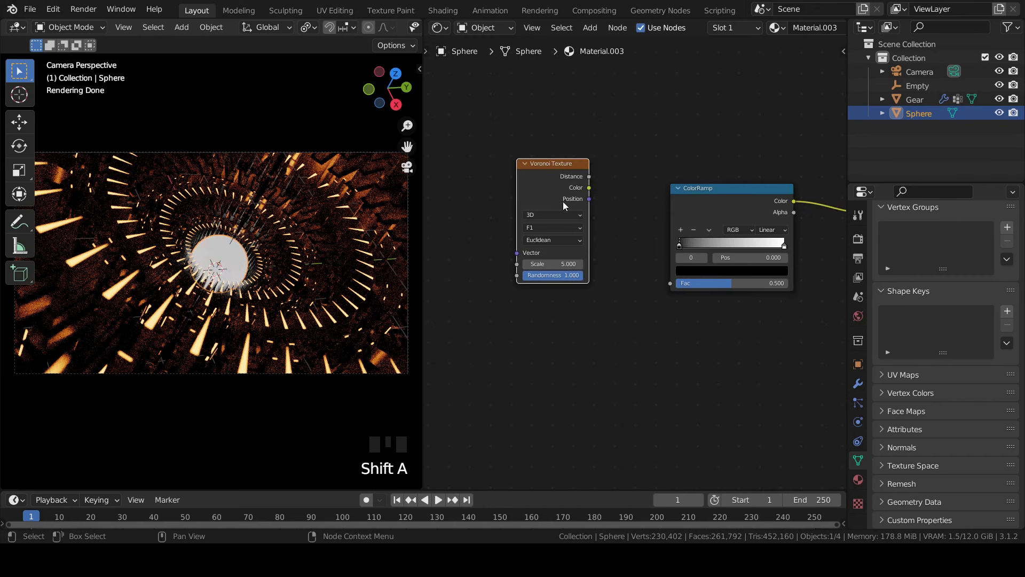
Feed the Voronoi distance into the ColorRamp, add a Mapping node, and pick the Voronoi to duplicate.
left_click_drag(558, 231, 644, 236)
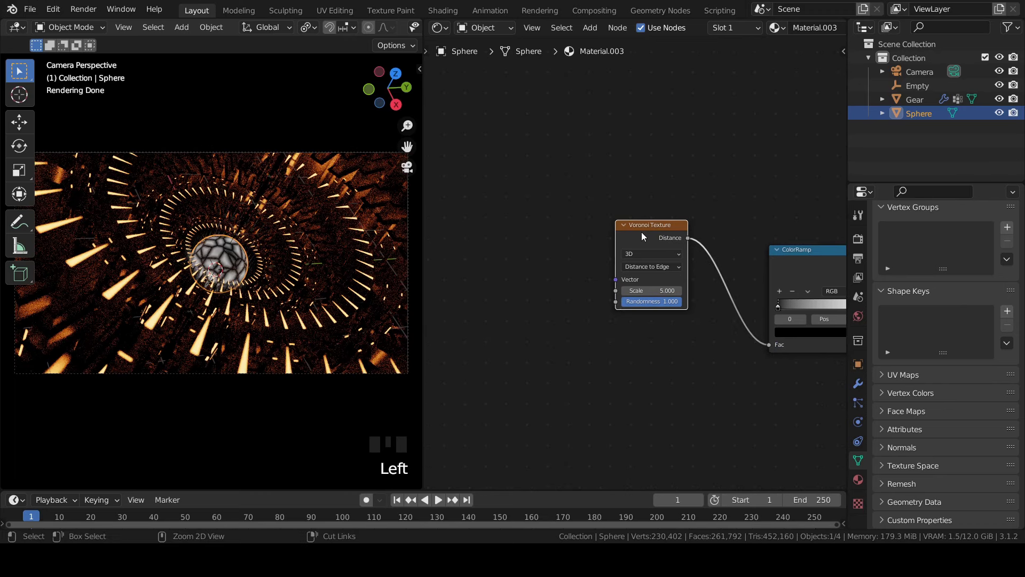
key("ctrl+t")
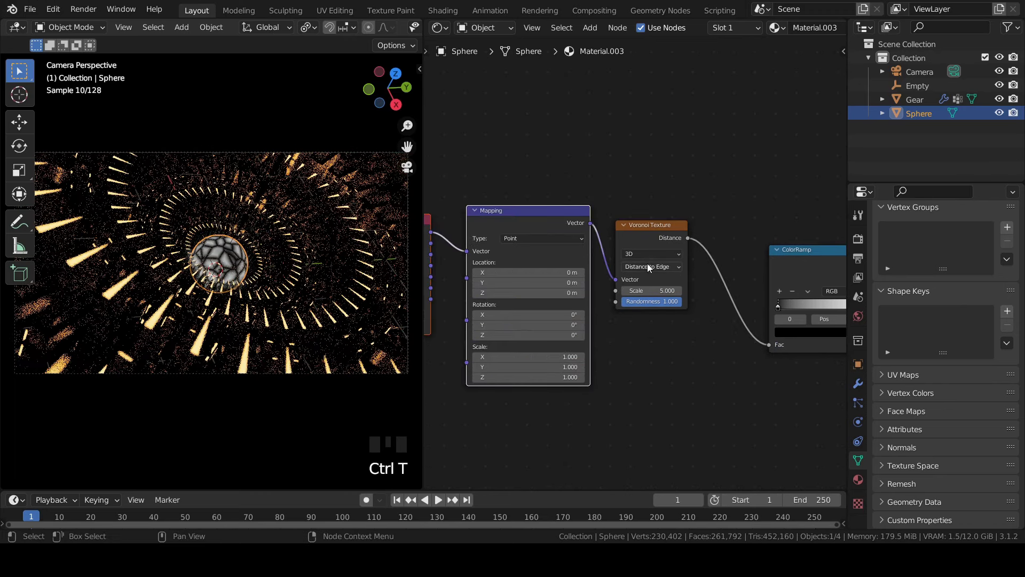
left_click(646, 234)
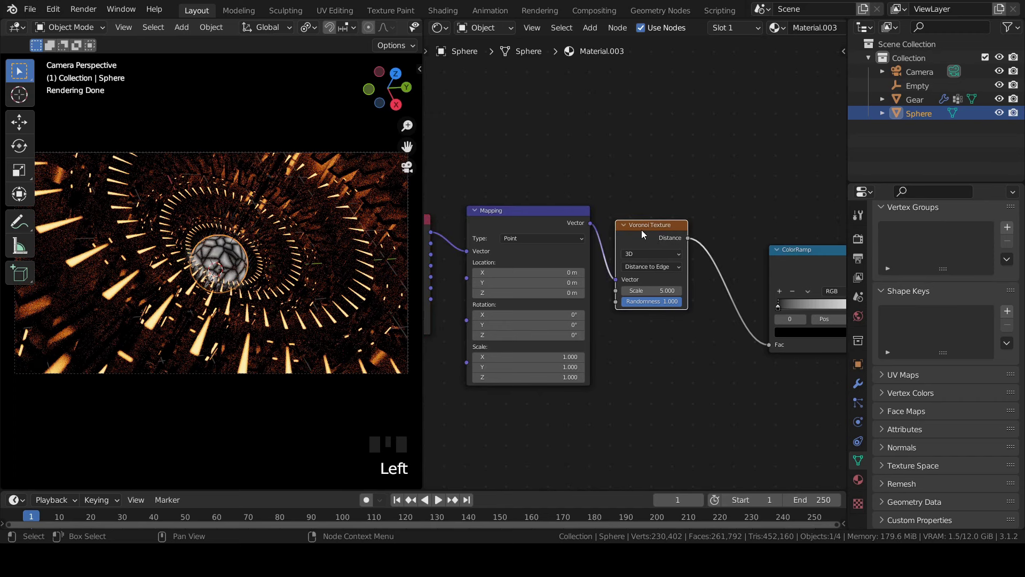